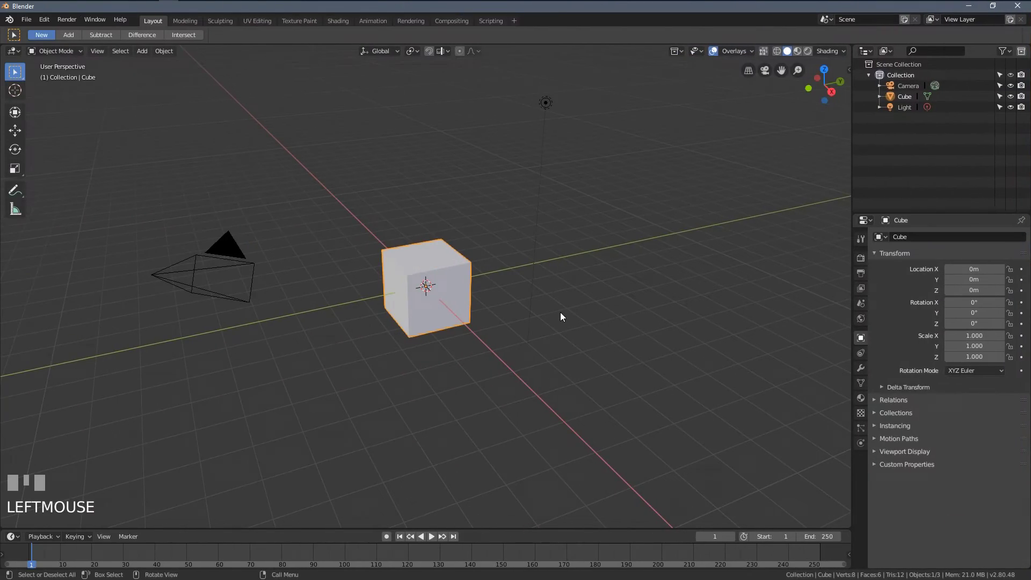
# Switch to the UV Editing workspace and enlarge the UV editor view of the cube.
pyautogui.middleClick(404, 180)
pyautogui.scroll(3)
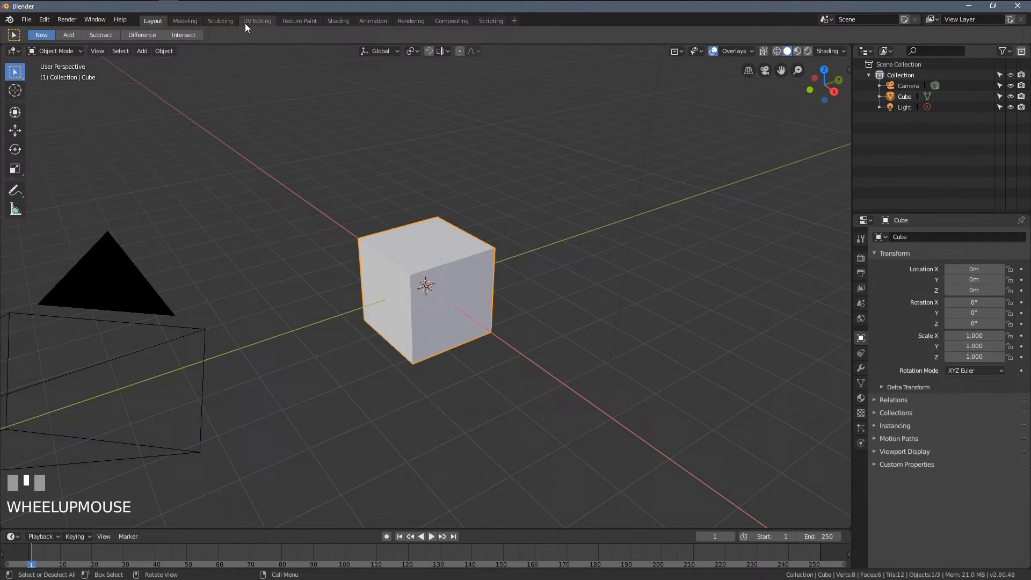
pyautogui.click(258, 26)
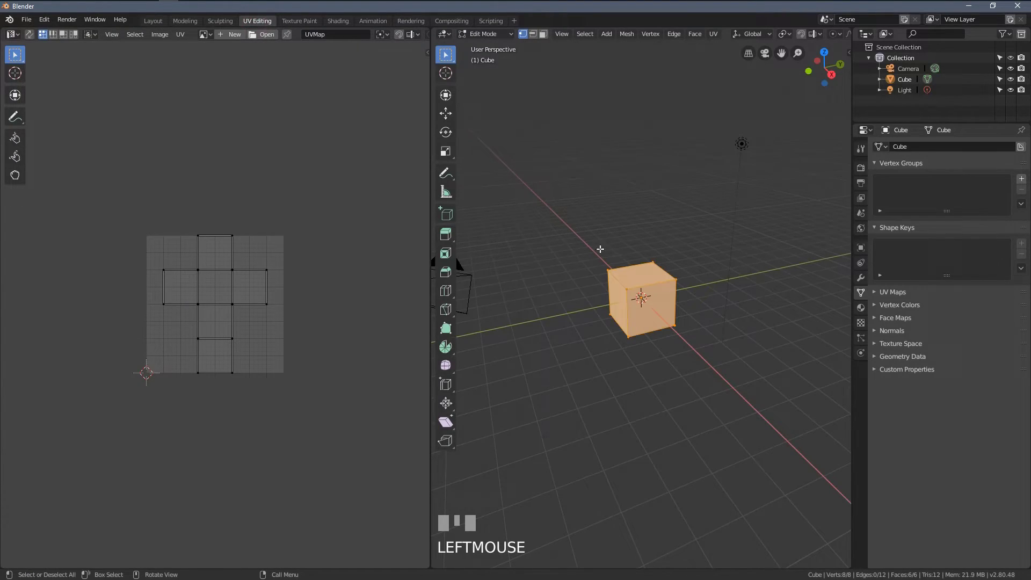
pyautogui.scroll(3)
pyautogui.moveTo(148, 382); pyautogui.dragTo(56, 230)
pyautogui.scroll(3)
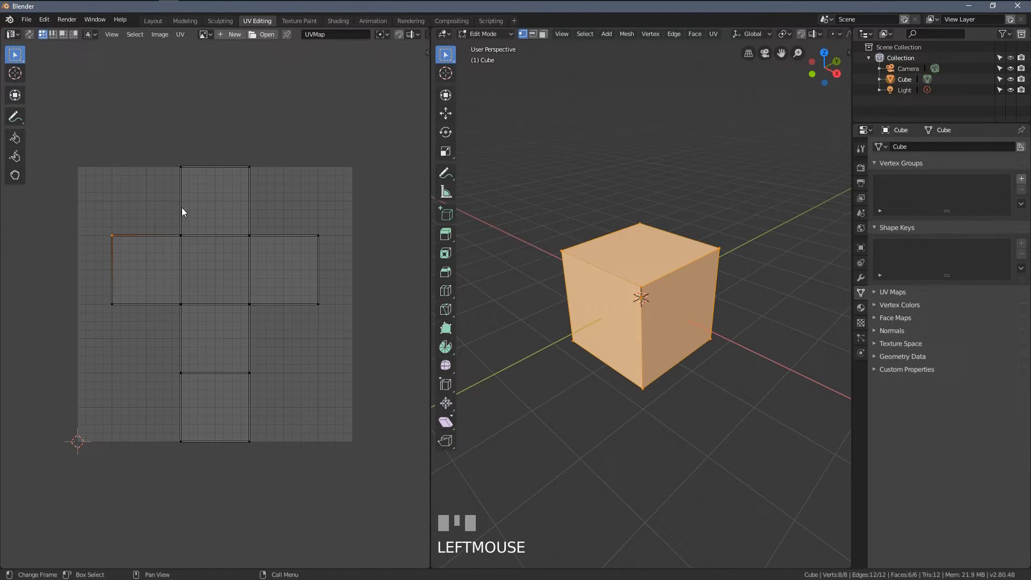
# Inspect the cube's unfolded faces, then return the cube to Object Mode.
pyautogui.click(205, 225)
pyautogui.press('alt+a')
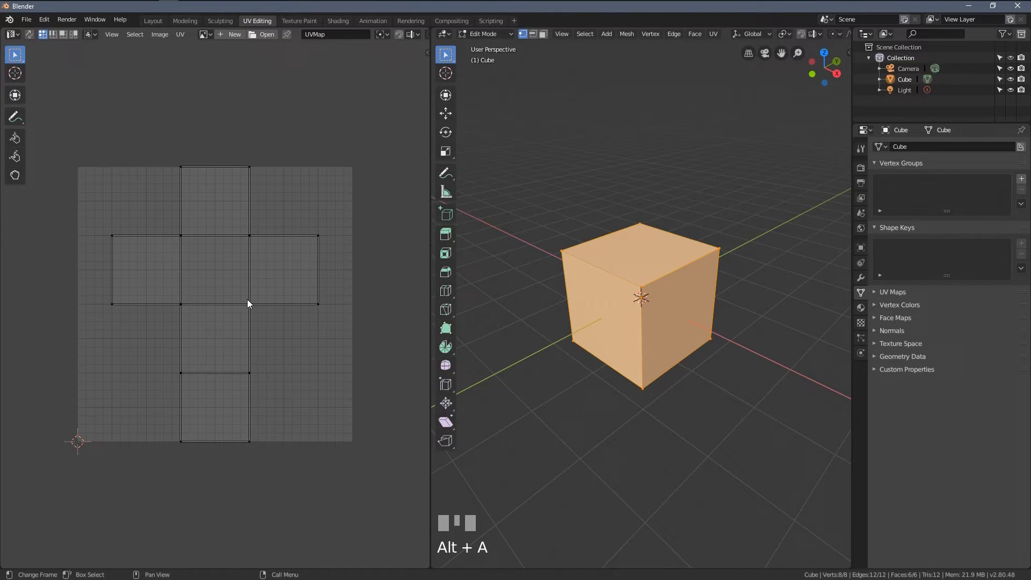
pyautogui.moveTo(668, 282); pyautogui.dragTo(657, 282)
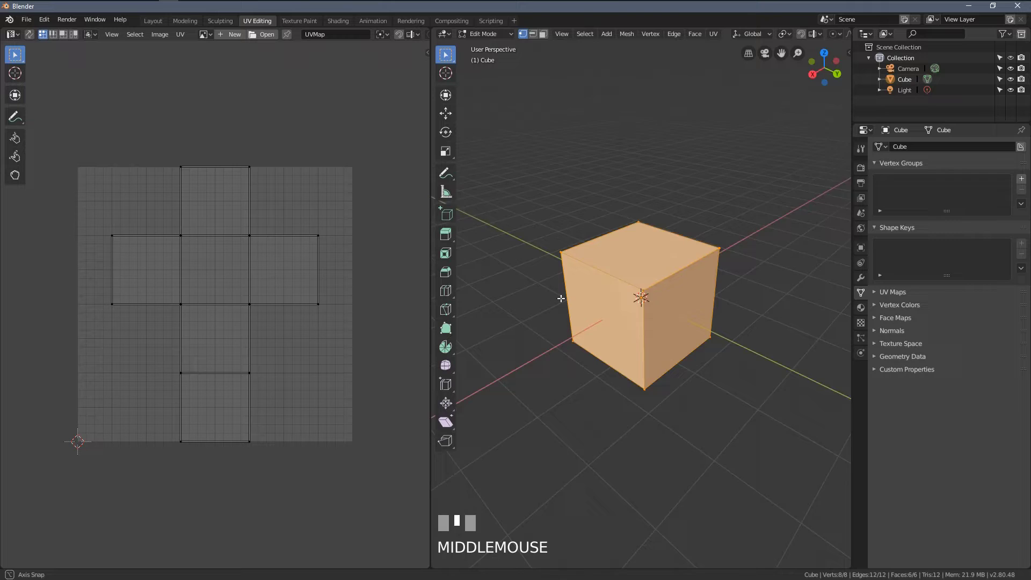
pyautogui.press('Tab')
# Return to the Layout workspace and turn a split area into an Image Editor beside the 3D view.
pyautogui.moveTo(161, 21); pyautogui.dragTo(565, 261)
pyautogui.moveTo(566, 260); pyautogui.dragTo(266, 26)
pyautogui.scroll(-3)
pyautogui.click(266, 26)
pyautogui.click(161, 26)
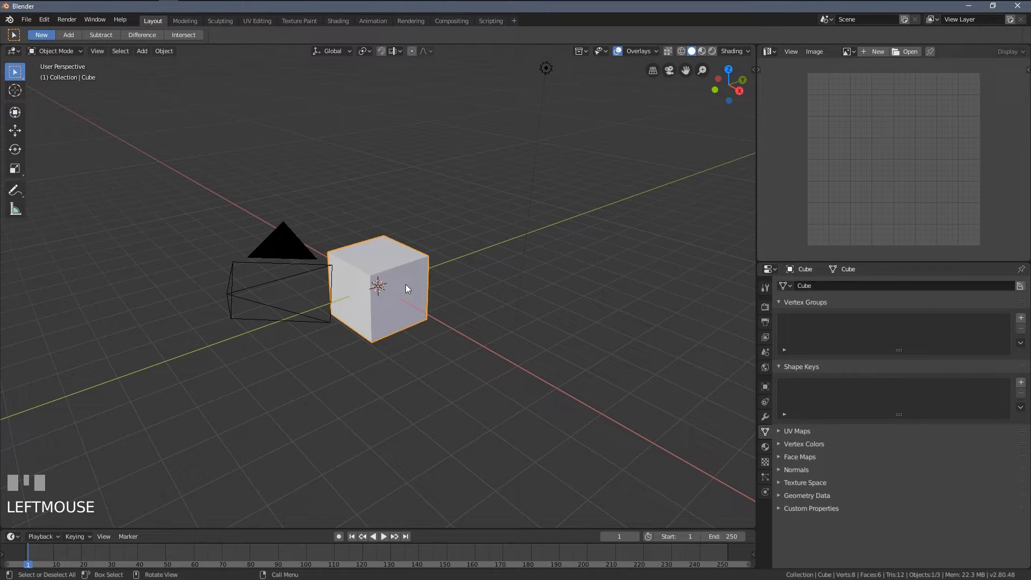
pyautogui.moveTo(387, 273); pyautogui.dragTo(381, 278)
pyautogui.scroll(3)
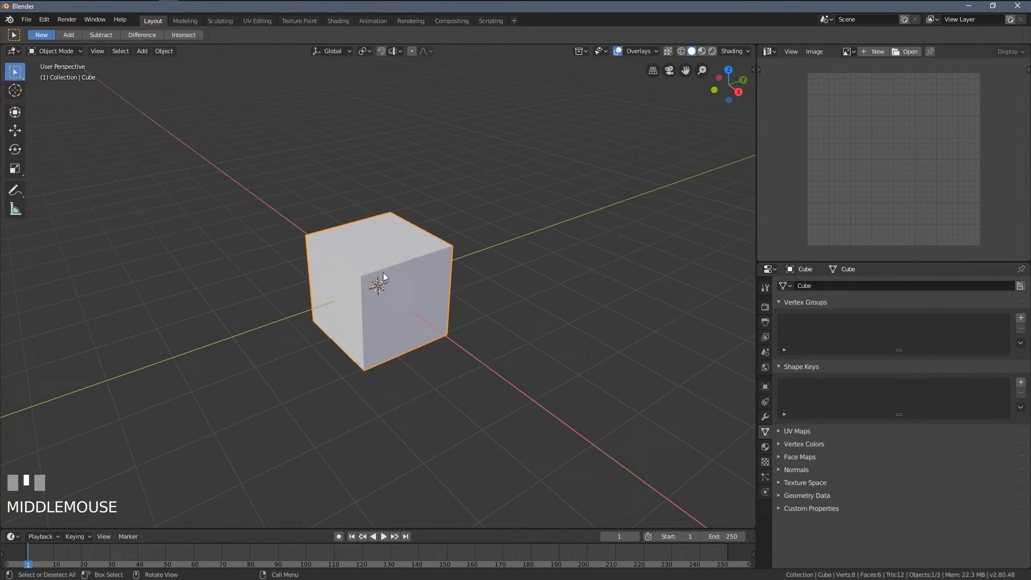
# Enter Edit Mode on the cube and settle on Edge select mode with nothing picked.
pyautogui.press('Tab')
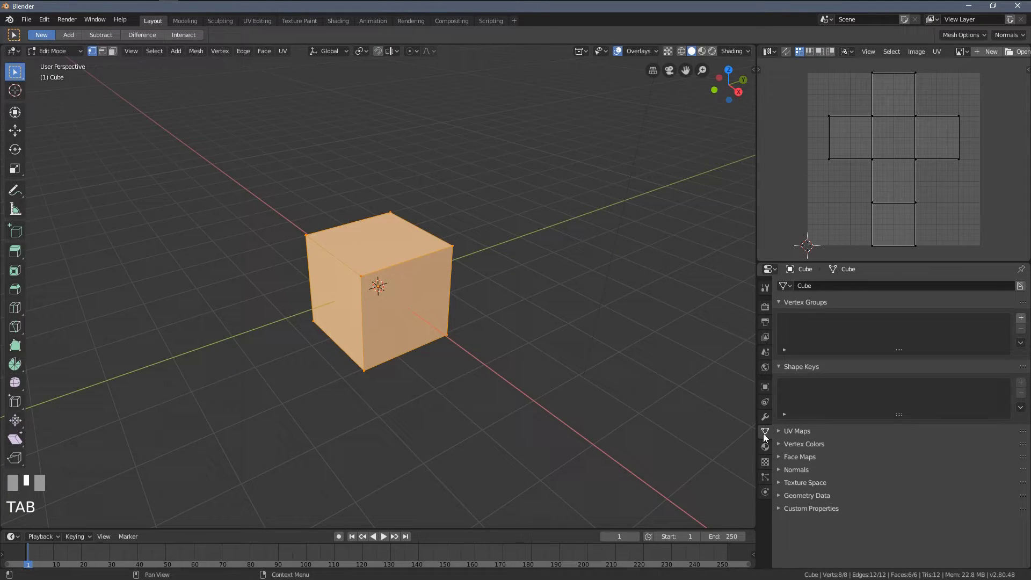
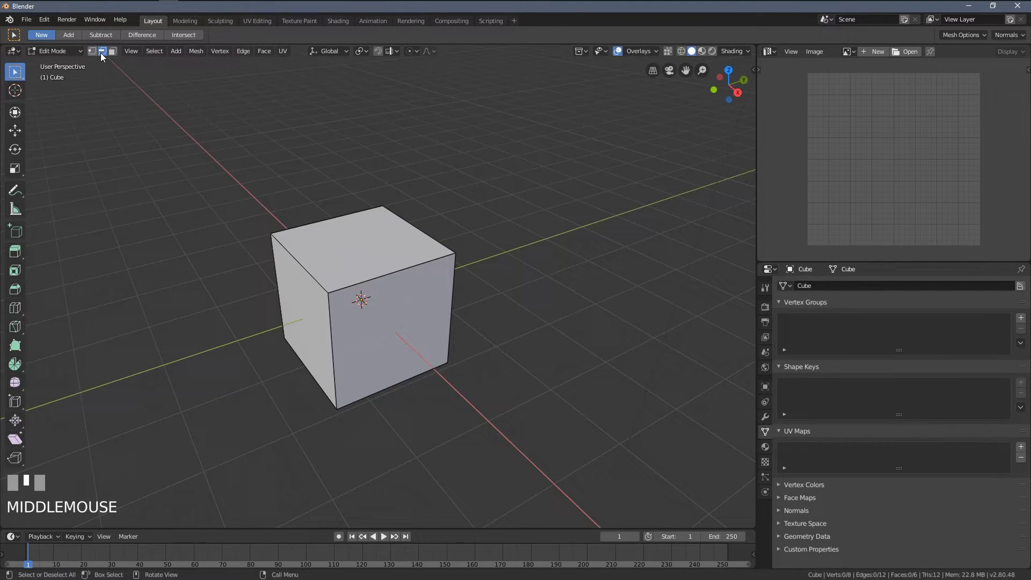
pyautogui.press('1')
pyautogui.press('2')
pyautogui.press('3')
pyautogui.press('2')
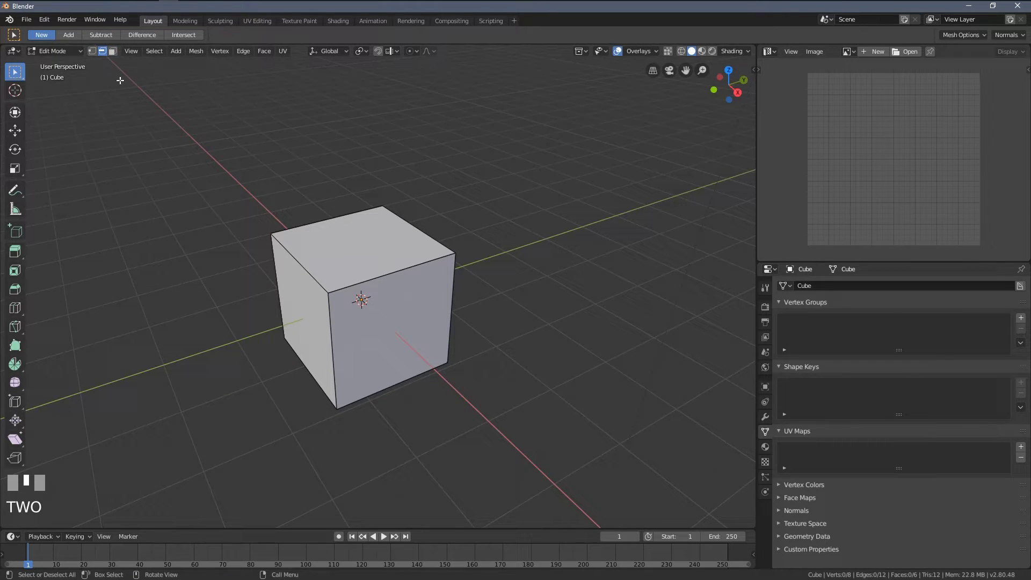
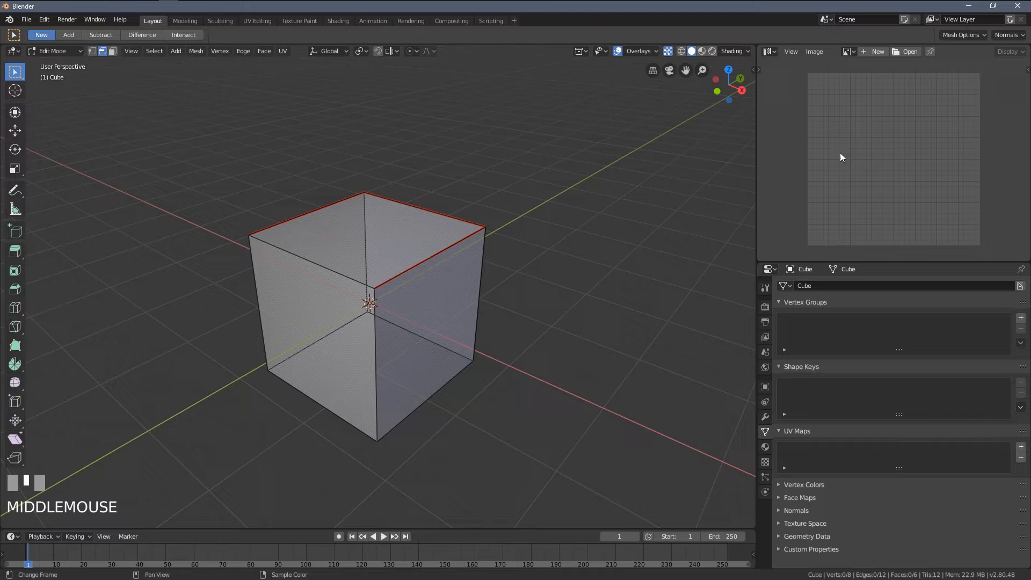
# Unwrap the cube along its top seams and reselect all to show the new UV map.
pyautogui.press('a')
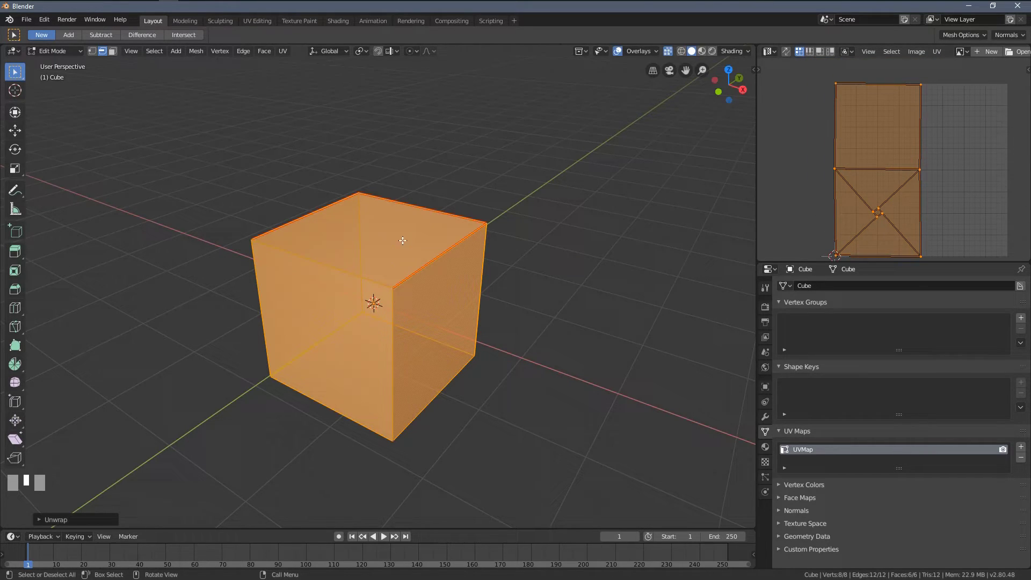
pyautogui.press('alt+a')
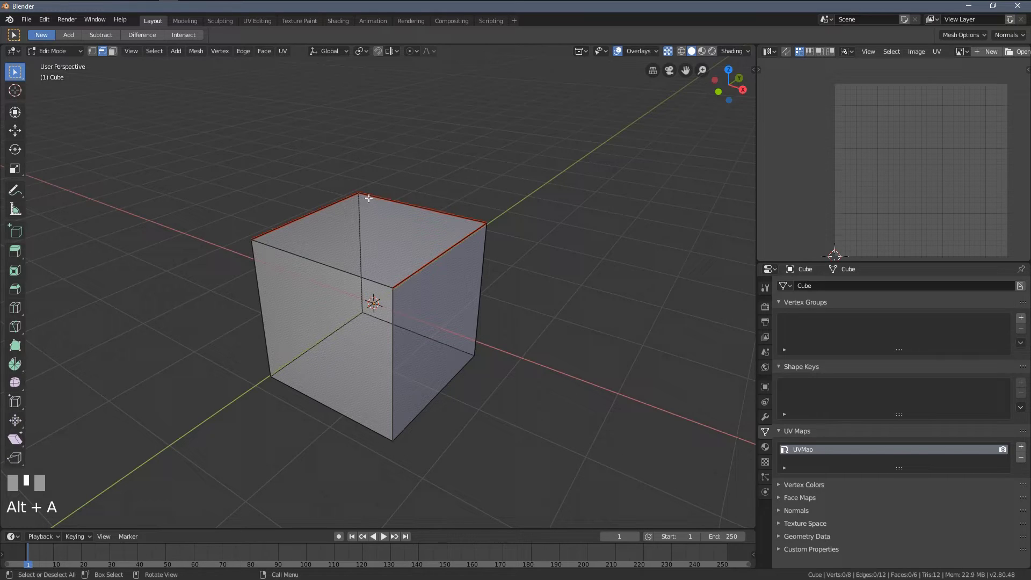
pyautogui.press('a')
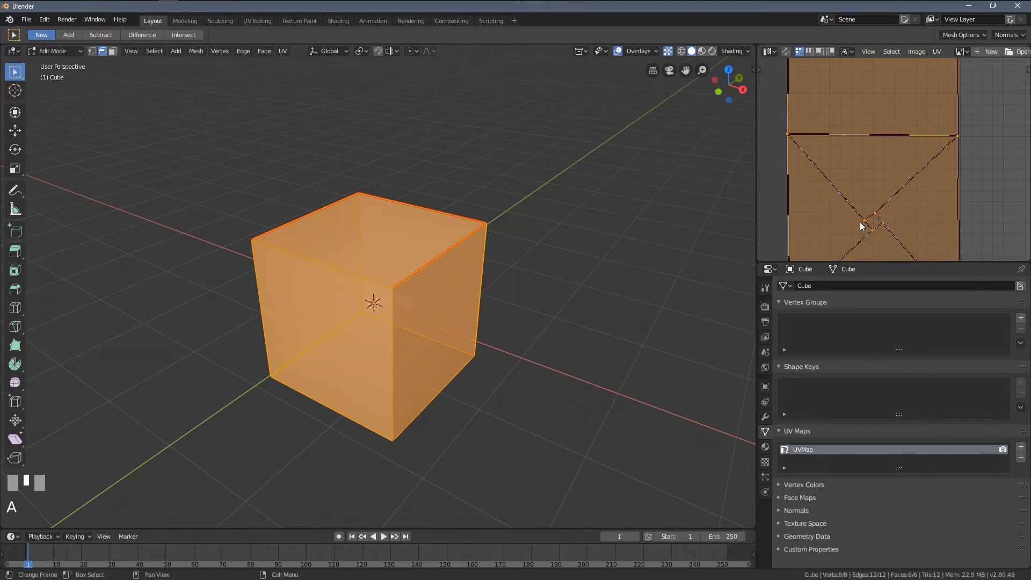
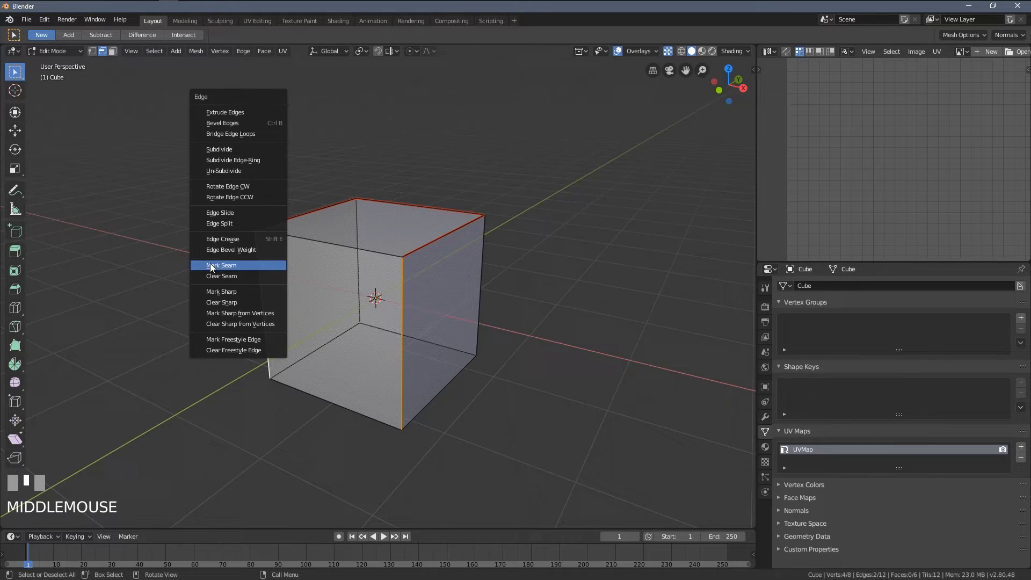
# Mark a vertical corner edge as a seam and unwrap the whole cube into a connected strip.
pyautogui.press('ctrl+e')
pyautogui.press('a')
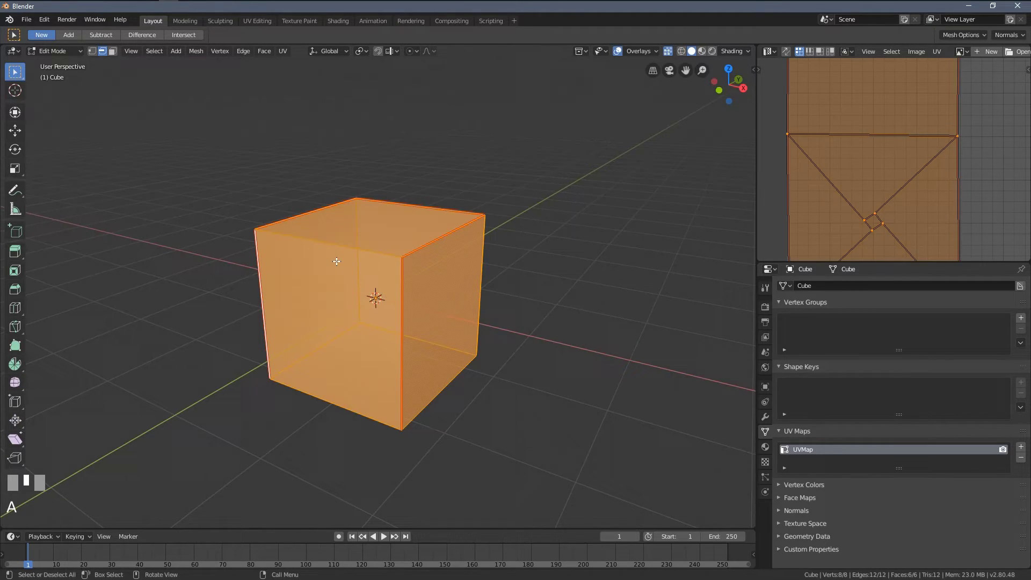
pyautogui.press('u')
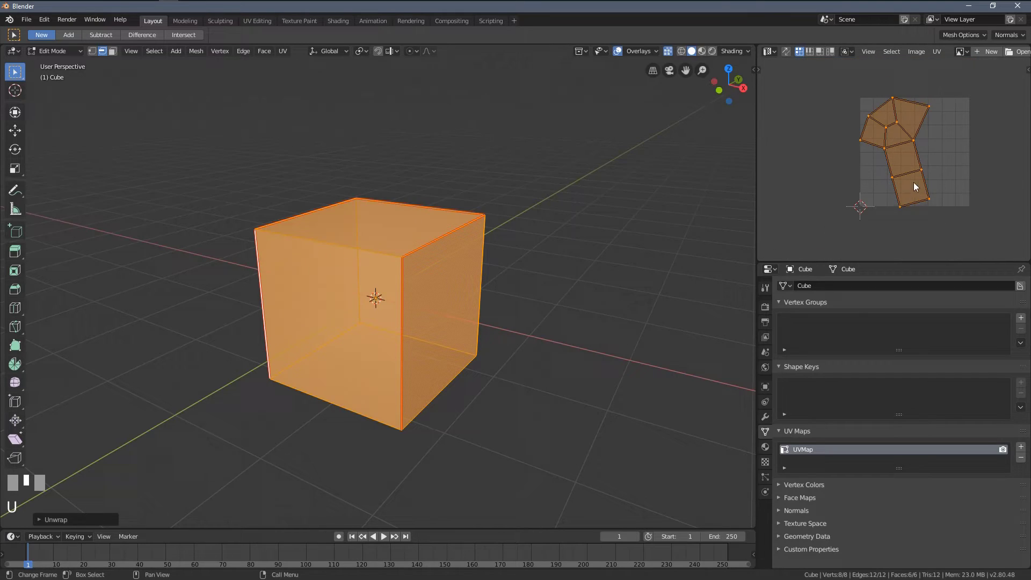
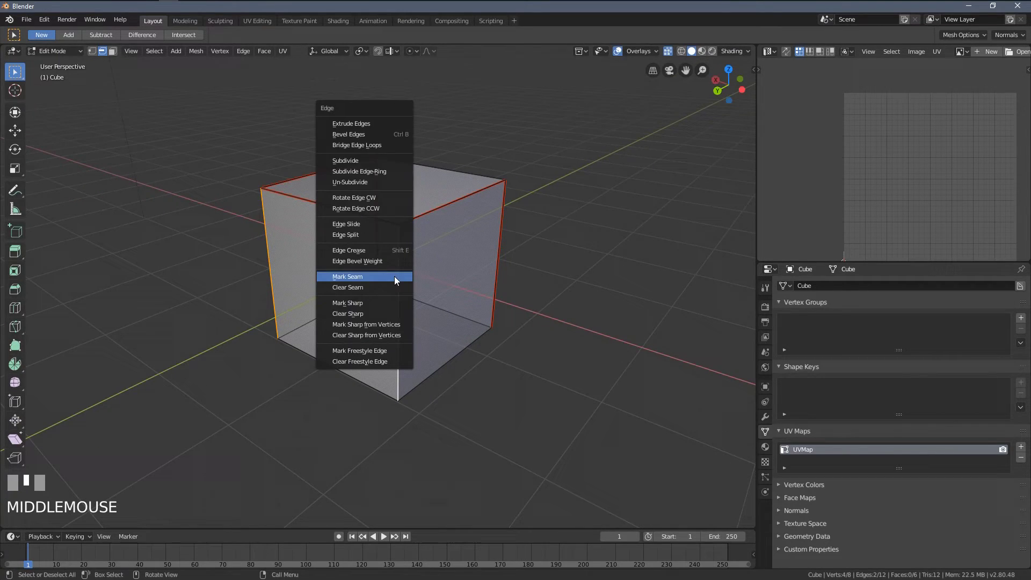
# Mark another vertical edge as a seam and re-unwrap the whole cube into a cross-shaped net.
pyautogui.press('ctrl+e')
pyautogui.middleClick(358, 266)
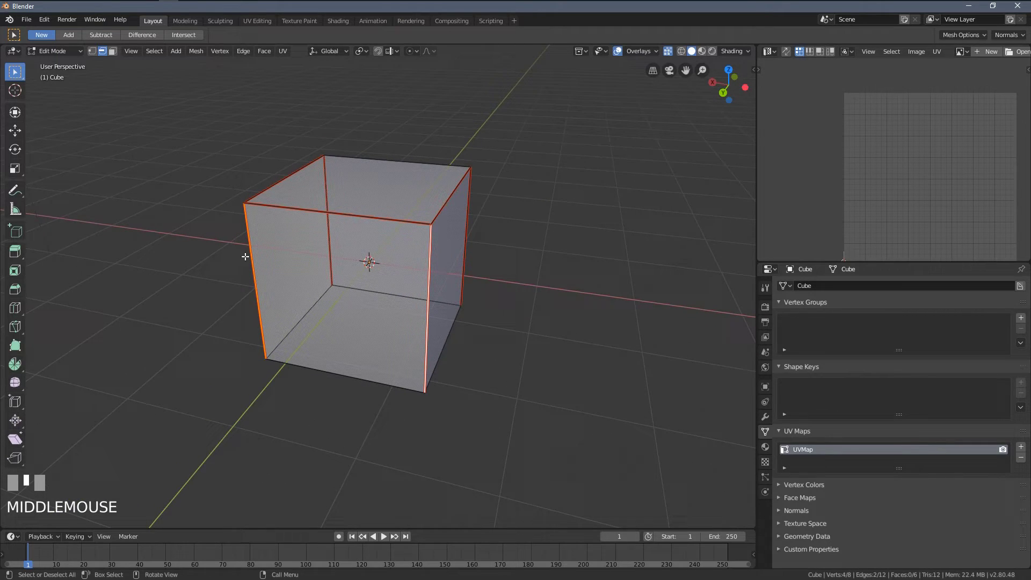
pyautogui.moveTo(372, 254); pyautogui.dragTo(360, 255)
pyautogui.press('alt+a')
pyautogui.press('a')
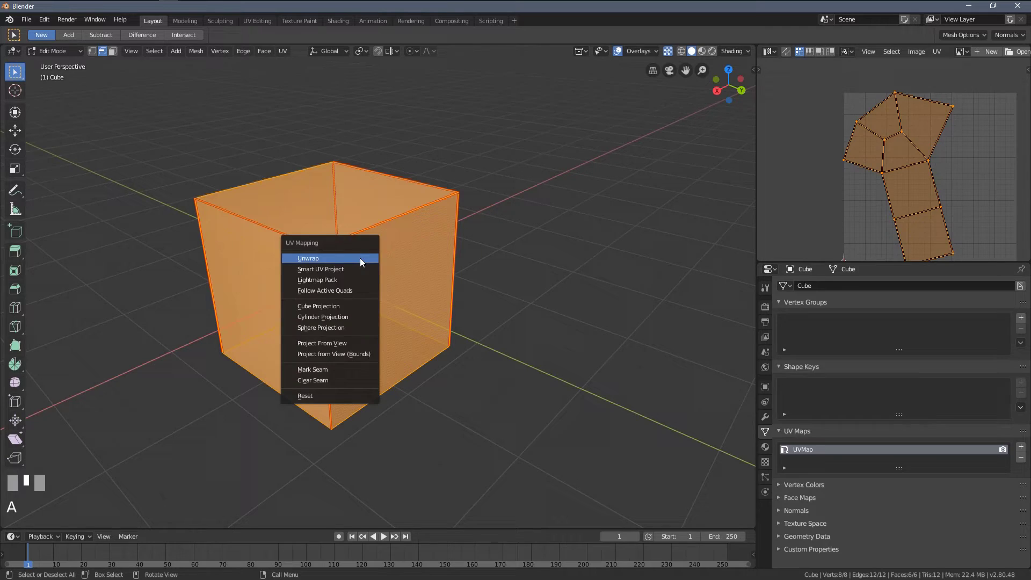
pyautogui.press('u')
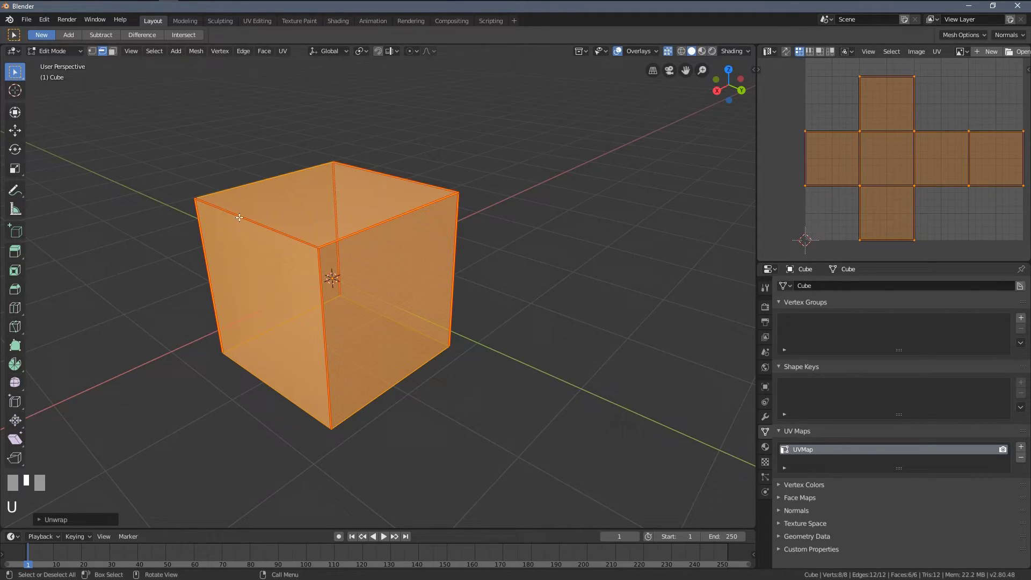
# Zoom out and reselect everything to view the full UV layout.
pyautogui.press('alt+a')
pyautogui.moveTo(389, 212); pyautogui.dragTo(375, 215)
pyautogui.press('a')
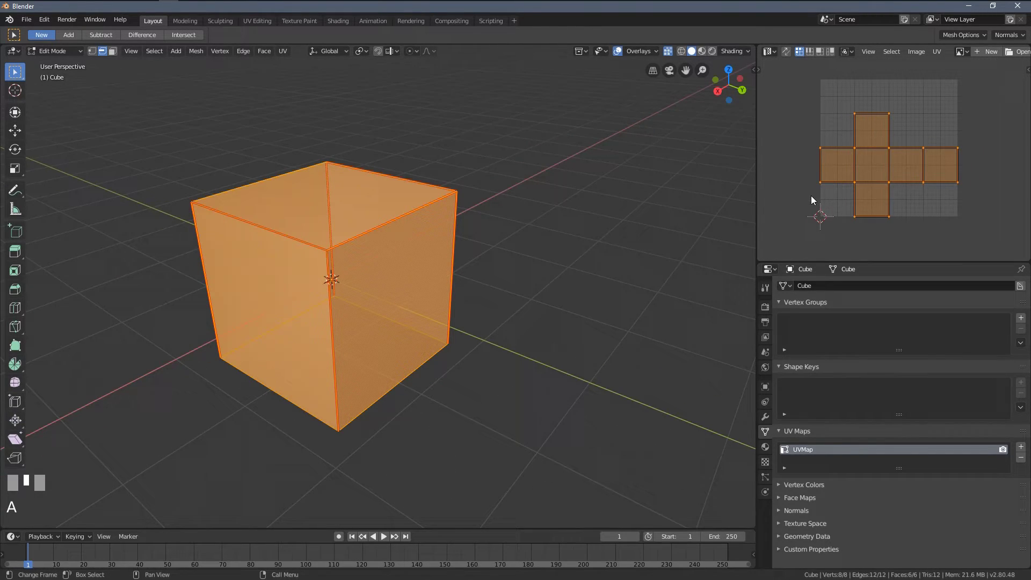
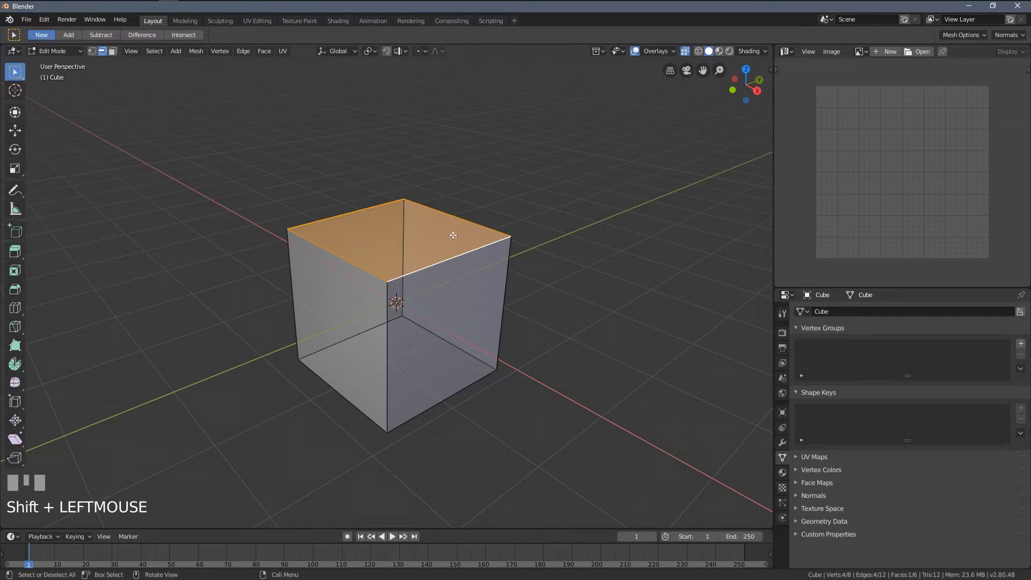
# Mark the top face border as a seam and unwrap the fully selected cube into a new layout.
pyautogui.moveTo(428, 219); pyautogui.dragTo(436, 224)
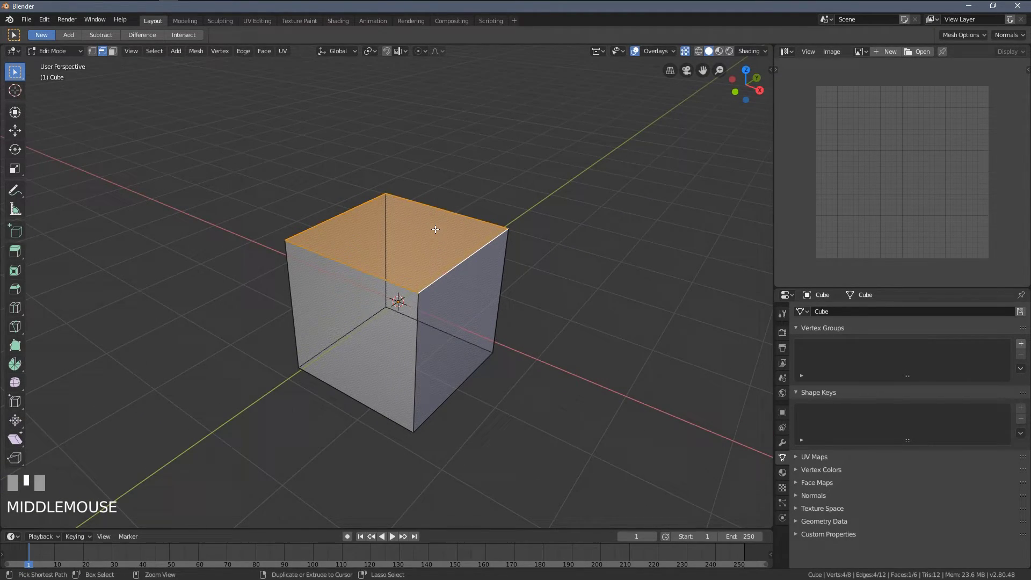
pyautogui.press('ctrl+e')
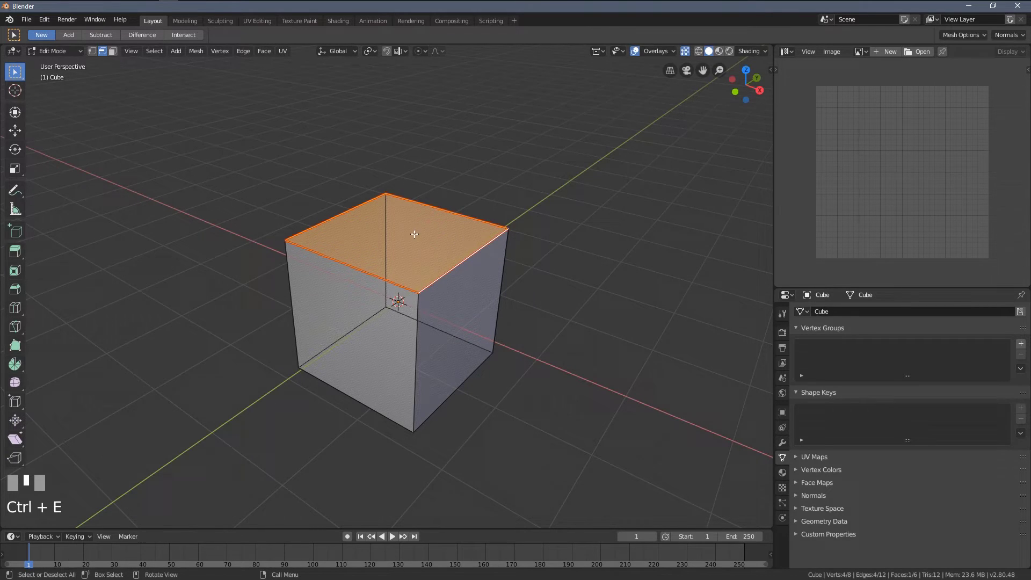
pyautogui.moveTo(404, 226); pyautogui.dragTo(376, 264)
pyautogui.press('alt+a')
pyautogui.press('a')
pyautogui.press('u')
pyautogui.scroll(3)
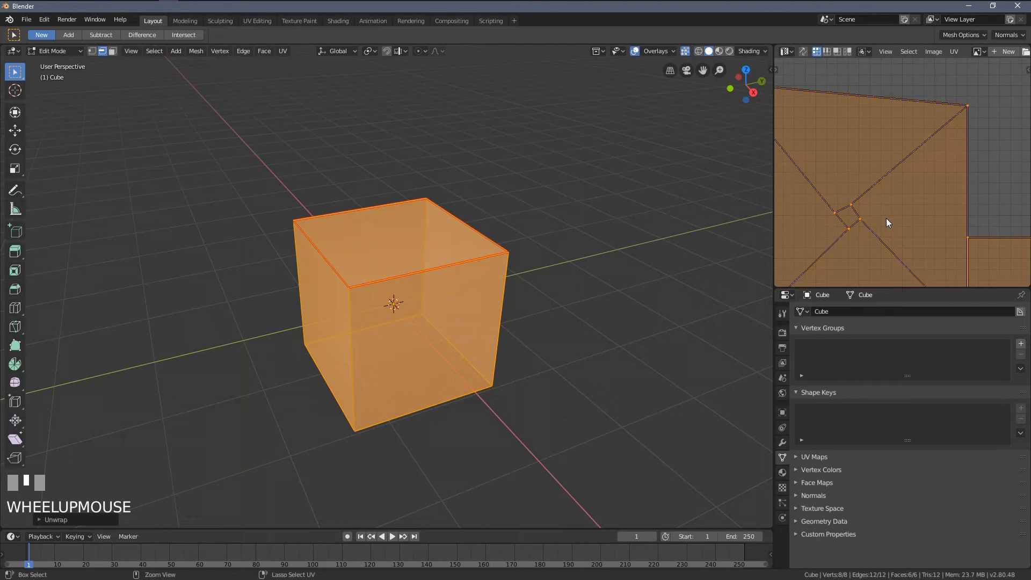
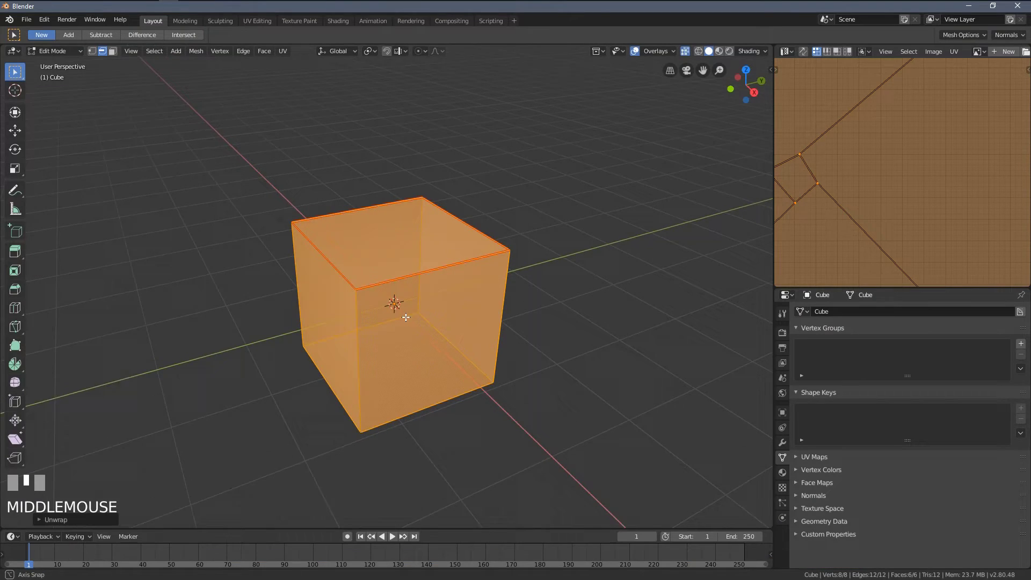
# Deselect the cube and pick a couple of its vertical edges.
pyautogui.press('alt+a')
pyautogui.middleClick(387, 332)
pyautogui.moveTo(388, 333); pyautogui.dragTo(366, 349)
pyautogui.click(361, 349)
pyautogui.click(308, 296)
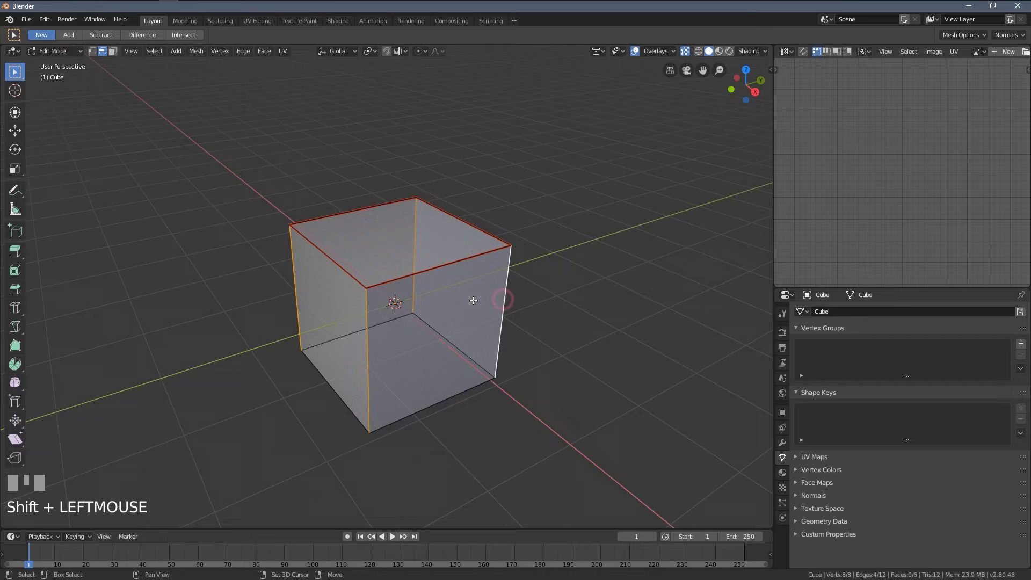
# Mark the chosen edges as seams and re-unwrap the whole cube.
pyautogui.press('ctrl+e')
pyautogui.press('a')
pyautogui.press('u')
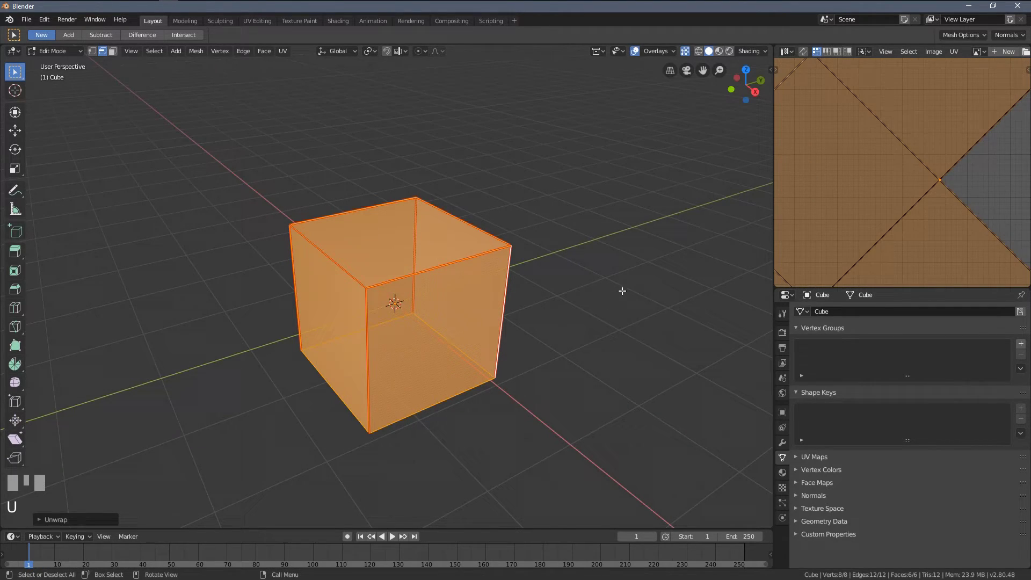
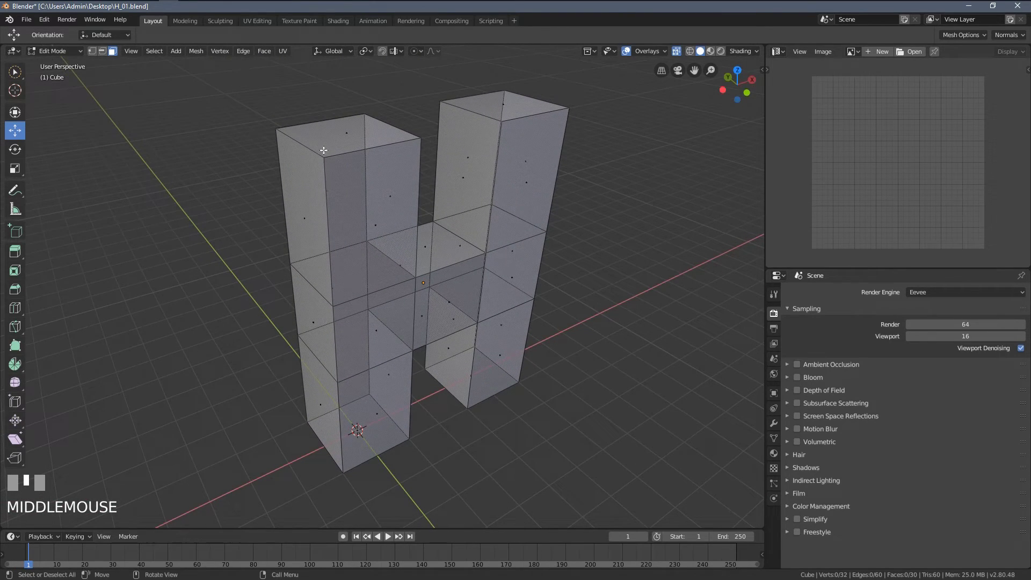
# In Edge mode, pick the edges and an edge loop around the H's left pillar top.
pyautogui.press('2')
pyautogui.middleClick(305, 155)
pyautogui.click(333, 161)
pyautogui.click(399, 131)
pyautogui.click(335, 116)
pyautogui.doubleClick(309, 188)
# Orbit around the H and add the remaining left pillar top and corner edges to the selection.
pyautogui.moveTo(307, 196); pyautogui.dragTo(303, 232)
pyautogui.moveTo(303, 232); pyautogui.dragTo(332, 244)
pyautogui.moveTo(344, 242); pyautogui.dragTo(330, 265)
pyautogui.click(307, 312)
pyautogui.click(353, 343)
pyautogui.click(329, 373)
pyautogui.moveTo(373, 399); pyautogui.dragTo(393, 380)
pyautogui.click(389, 369)
pyautogui.moveTo(415, 387); pyautogui.dragTo(416, 185)
pyautogui.scroll(-3)
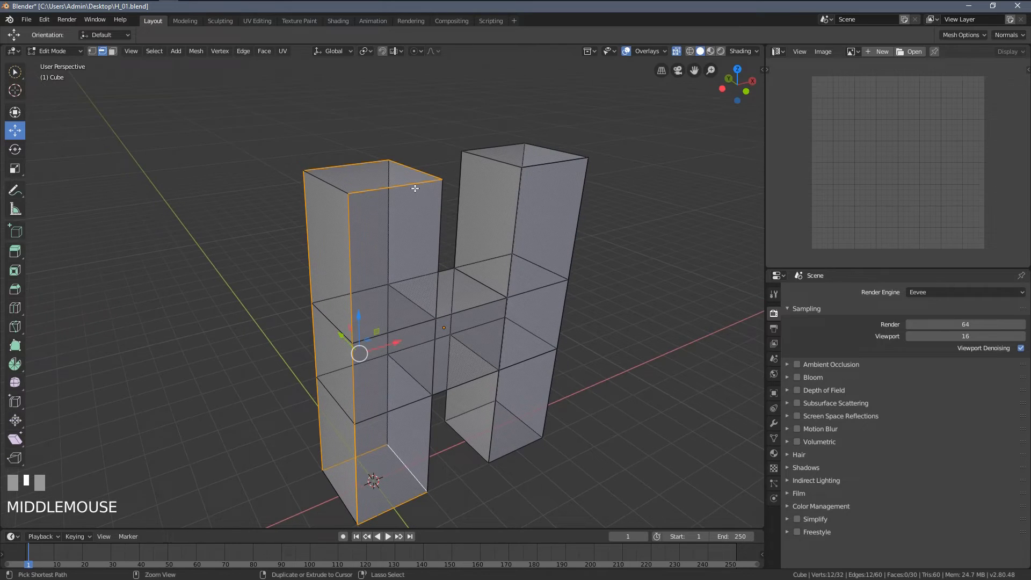
# Mark the selected left pillar edges as seams and select the linked faces.
pyautogui.press('ctrl+e')
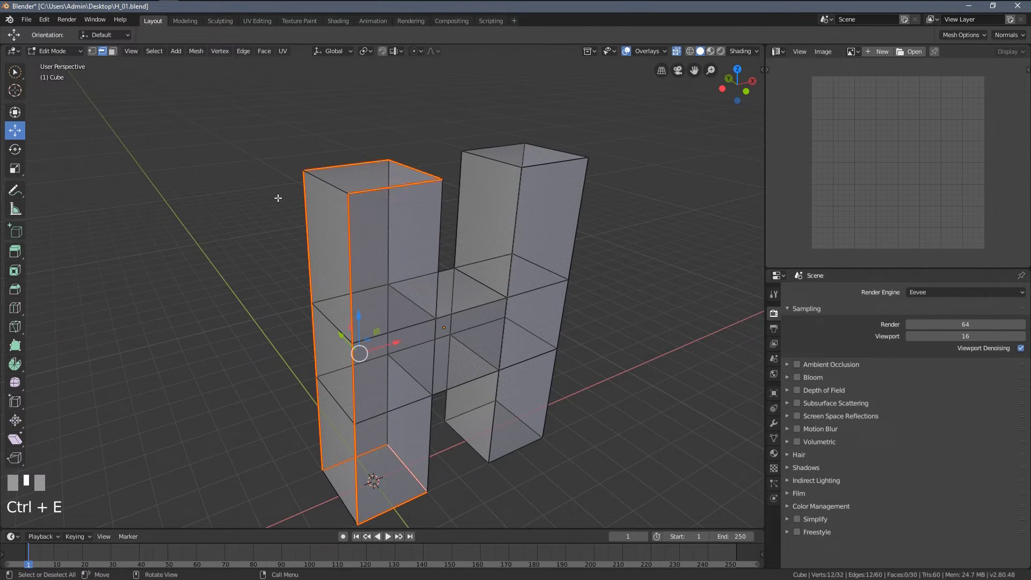
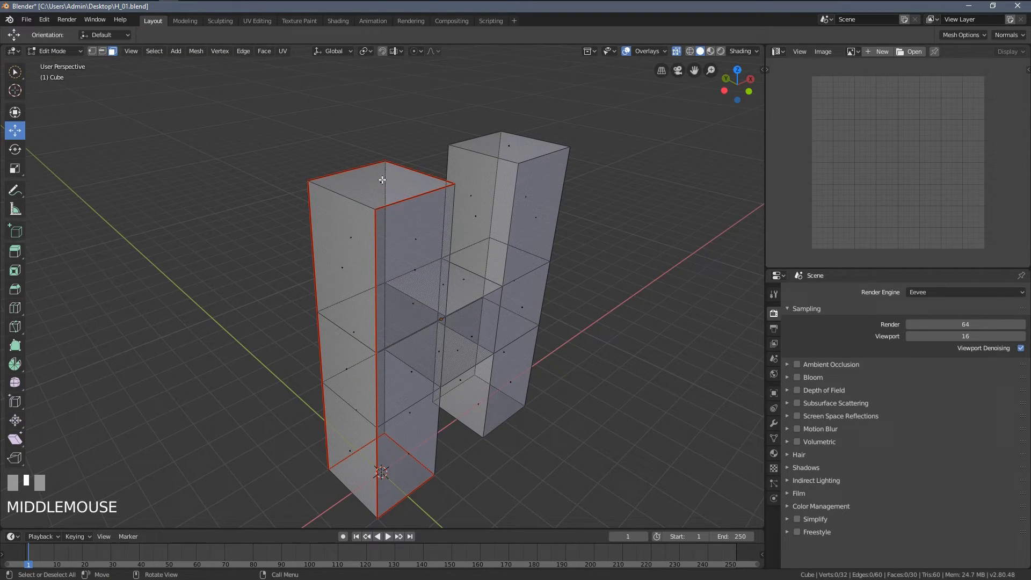
pyautogui.press('l')
pyautogui.moveTo(413, 197); pyautogui.dragTo(383, 188)
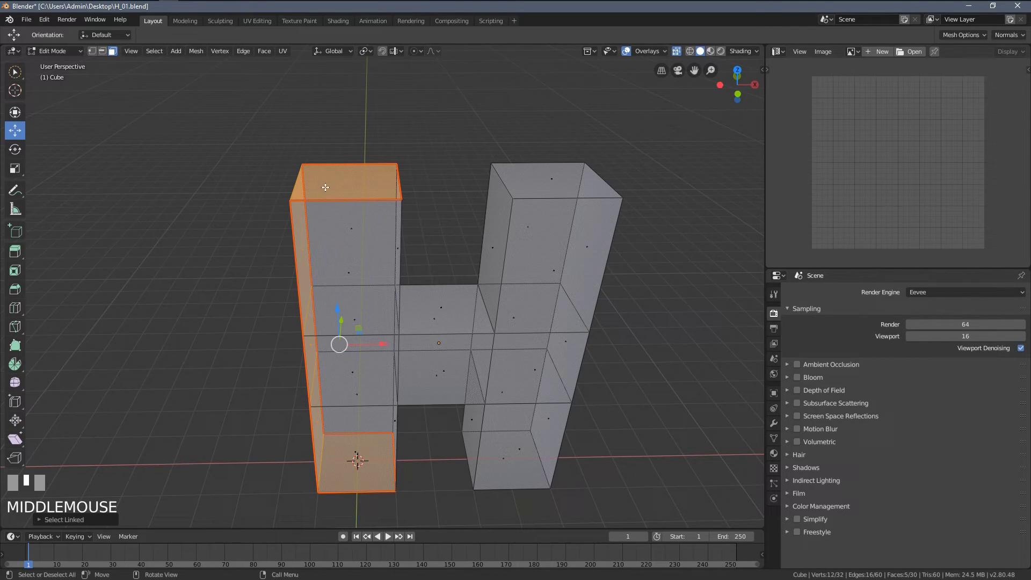
# Switch to Face mode and select the five outer pillar faces bounded by the seams.
pyautogui.click(96, 52)
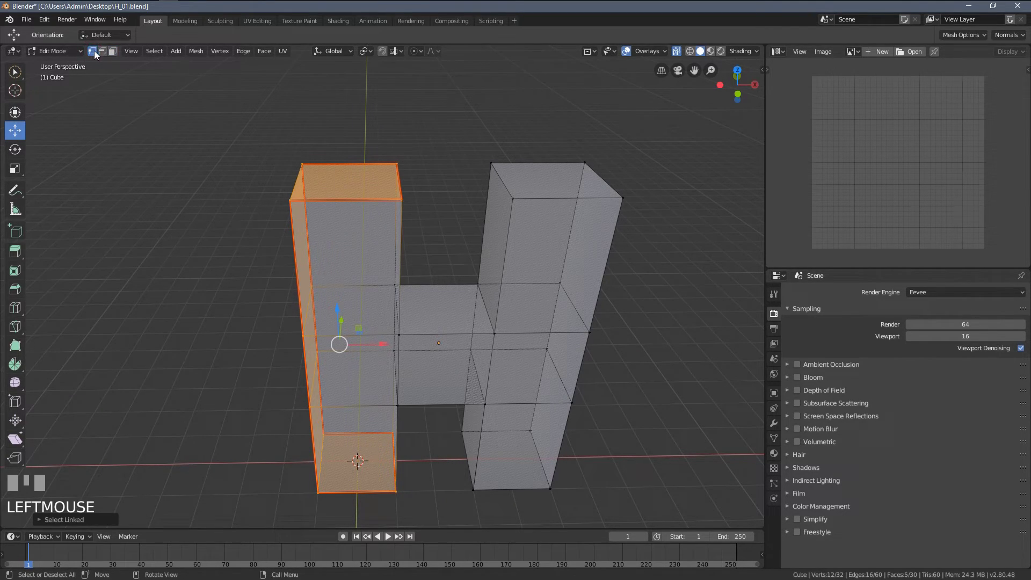
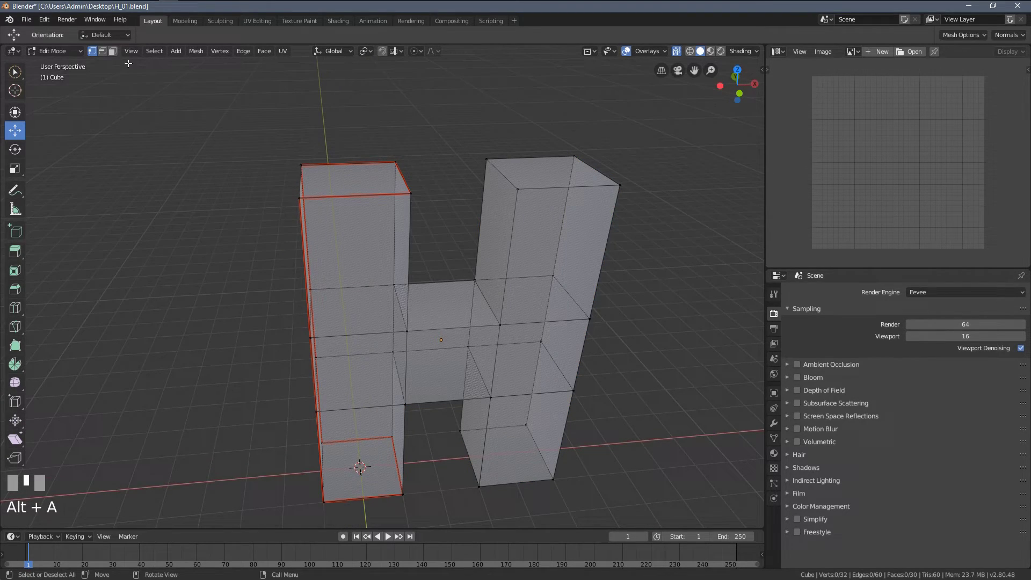
pyautogui.click(116, 53)
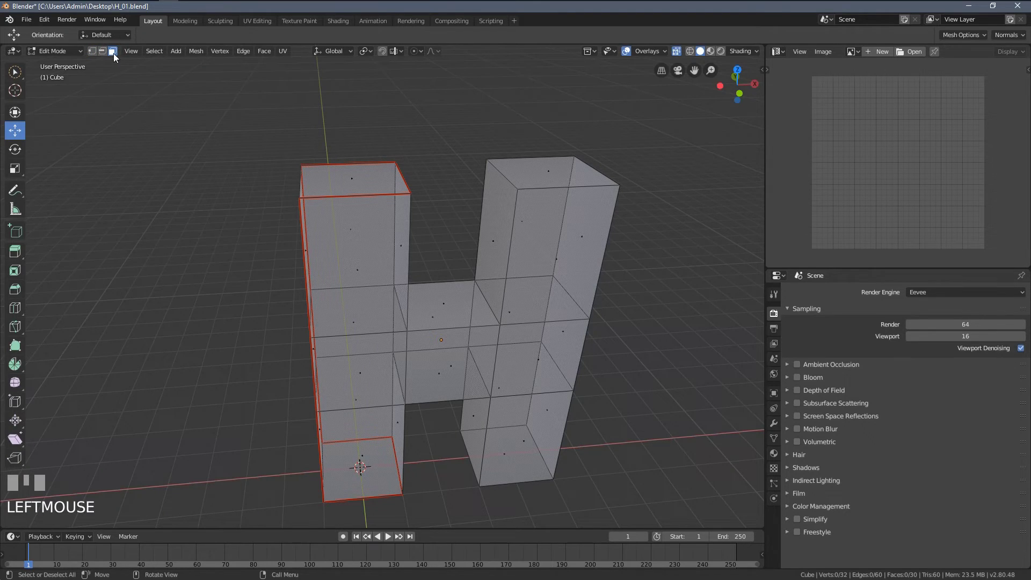
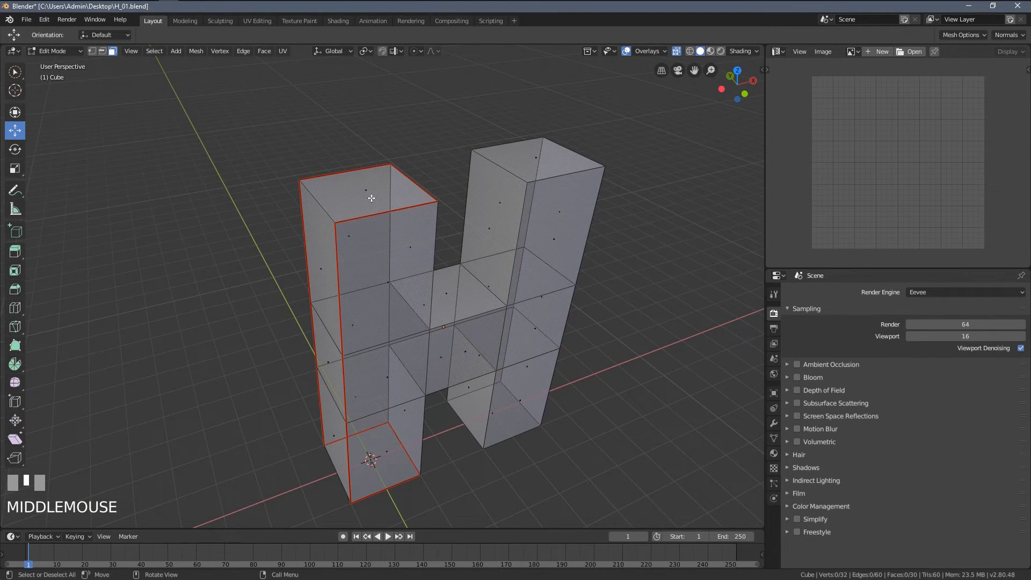
pyautogui.press('l')
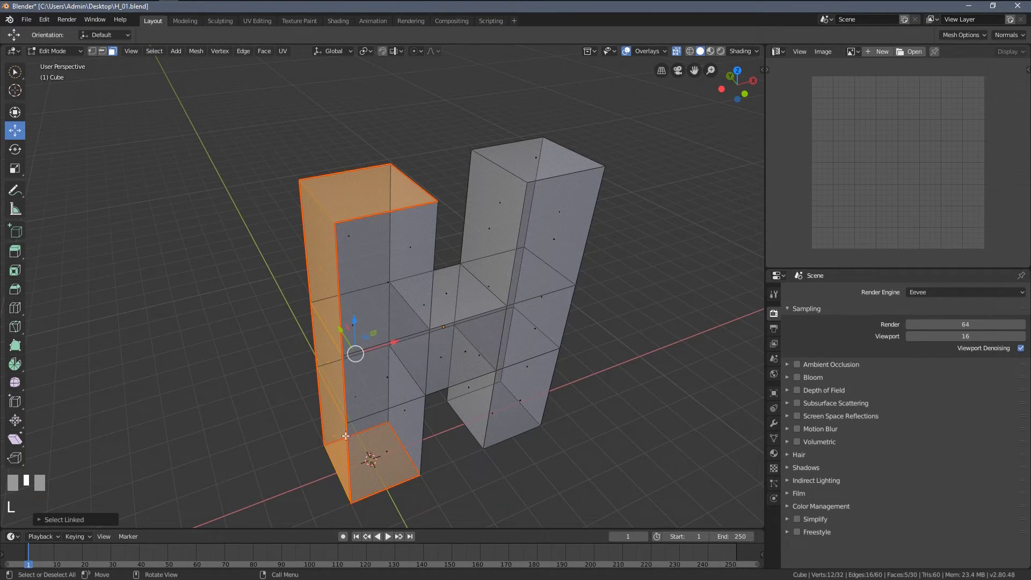
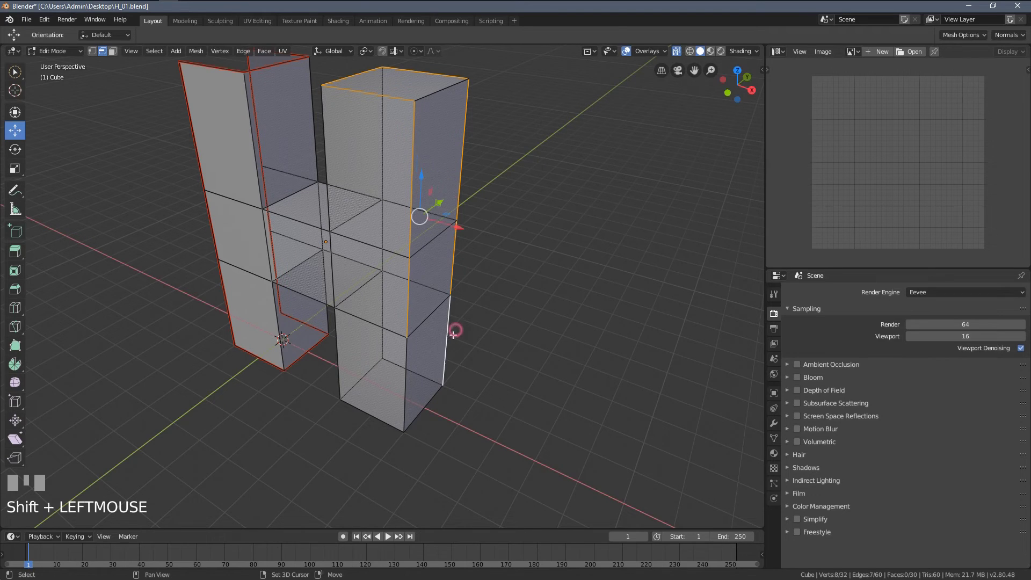
# Add another right pillar edge to the selection for seam marking.
pyautogui.click(377, 401)
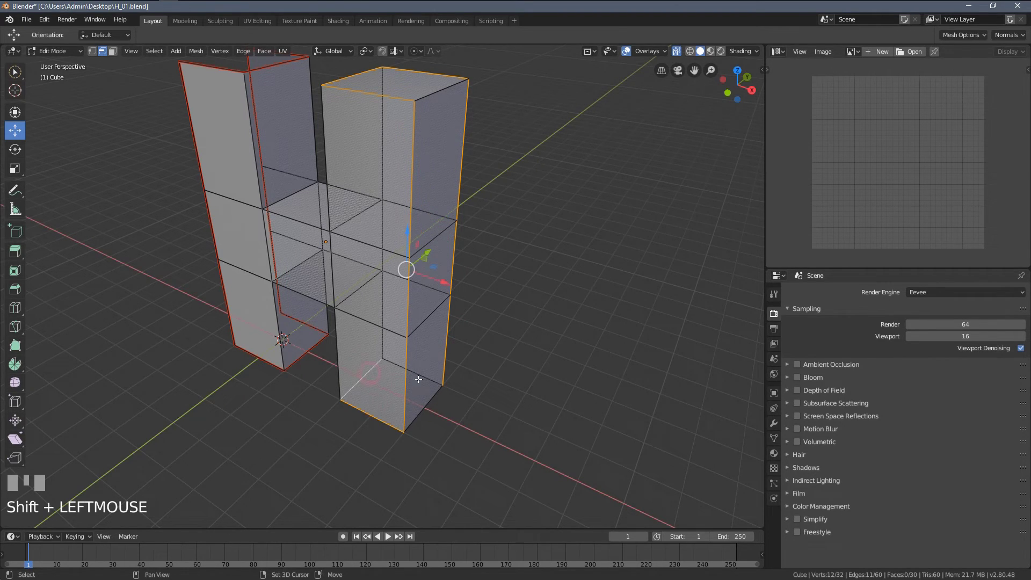